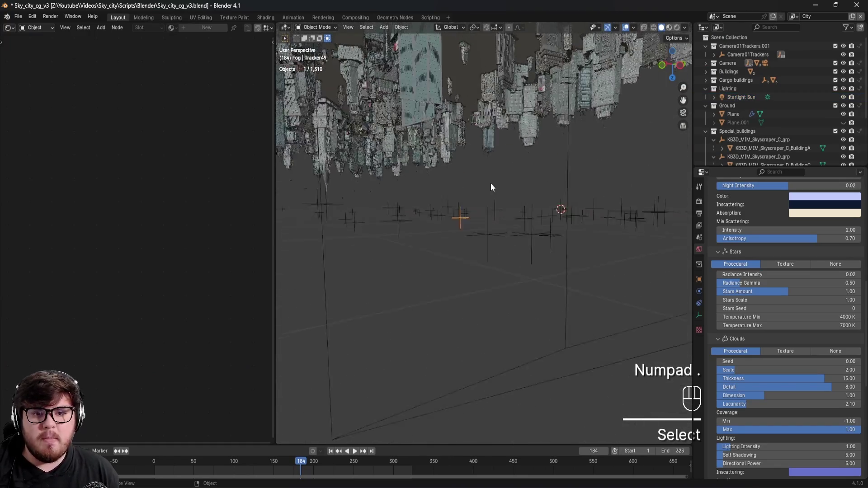
Hide the Camera01Trackers.001 collection and return to the scene camera's view of the city.
middle_click(487, 236)
middle_click(479, 243)
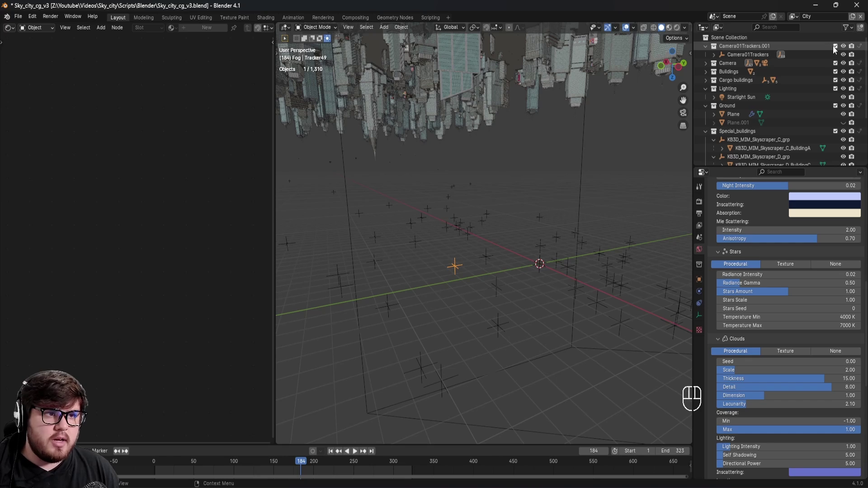
drag(828, 53, 552, 128)
key(KP_0)
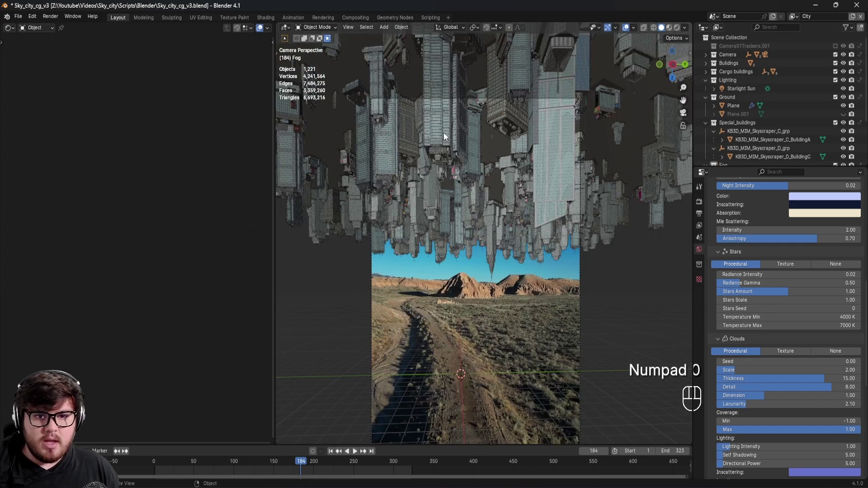
Adjust the view while the Cargo dumpster asset is brought into the scene.
middle_click(439, 121)
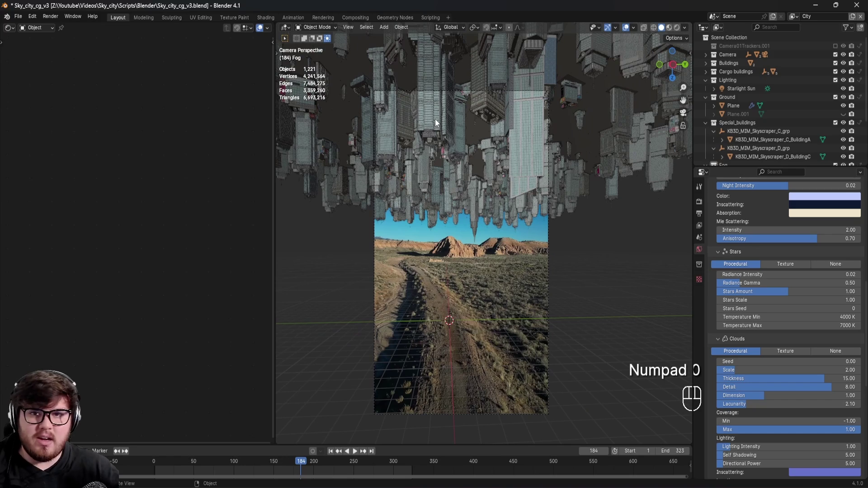
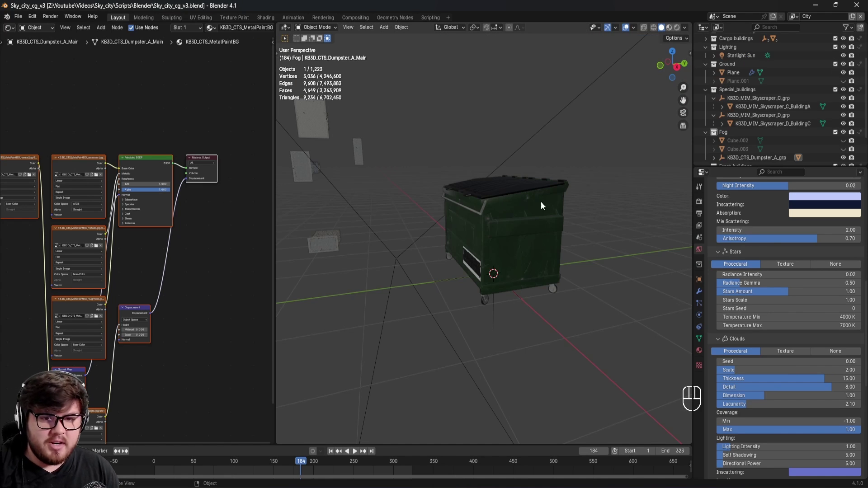
Inspect the imported dumpster, exclude the original Buildings collection and save the file.
drag(547, 224, 535, 234)
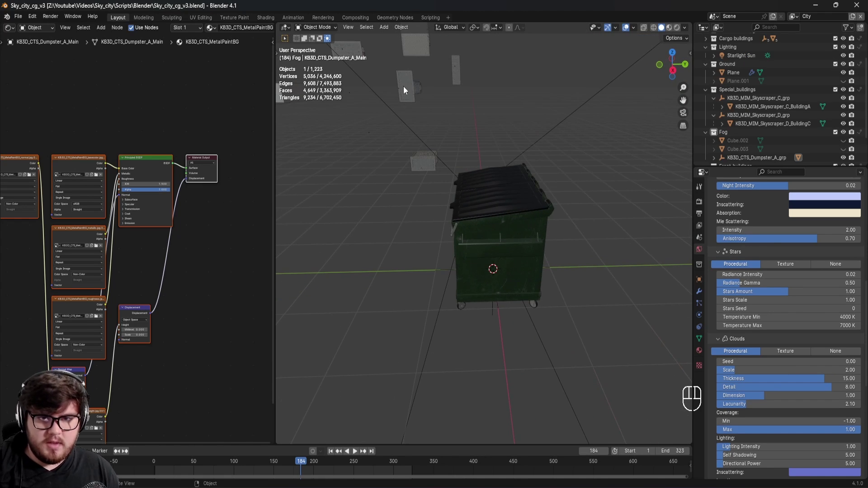
key(KP_Decimal)
click(490, 155)
middle_click(491, 174)
click(494, 188)
click(505, 219)
key(ctrl+s)
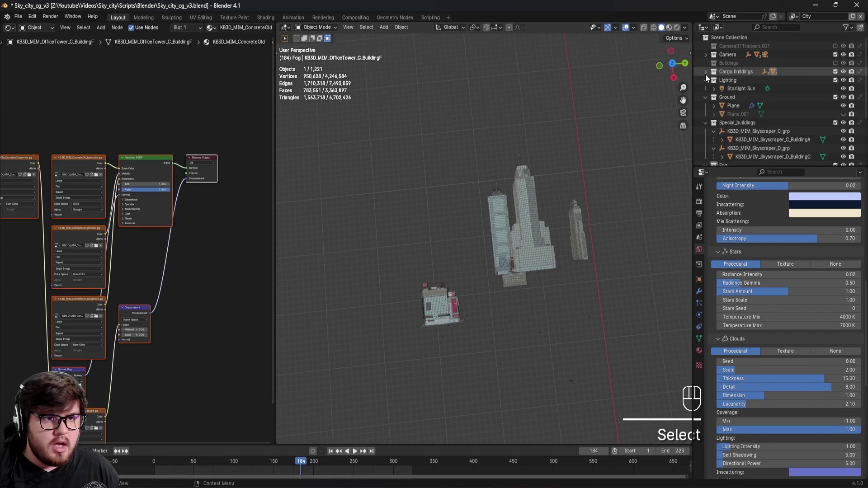
Expand the Cargo buildings collection and look through the scene camera again.
drag(707, 78, 754, 79)
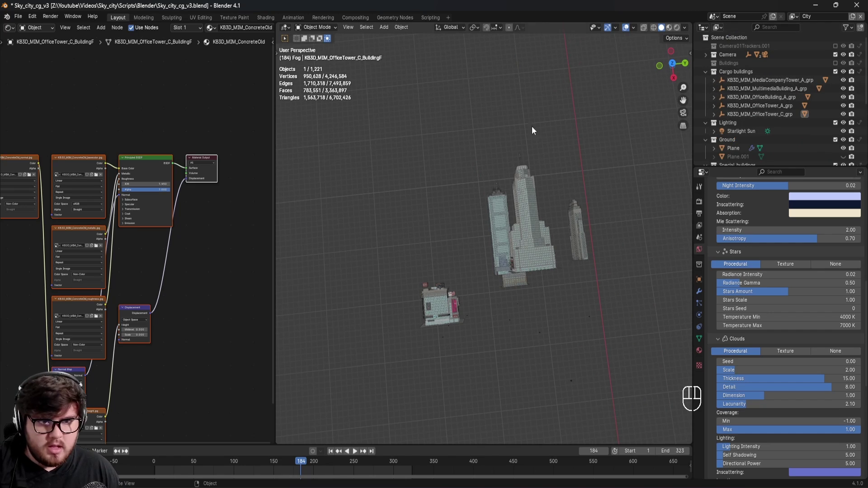
key(KP_0)
drag(532, 242, 527, 286)
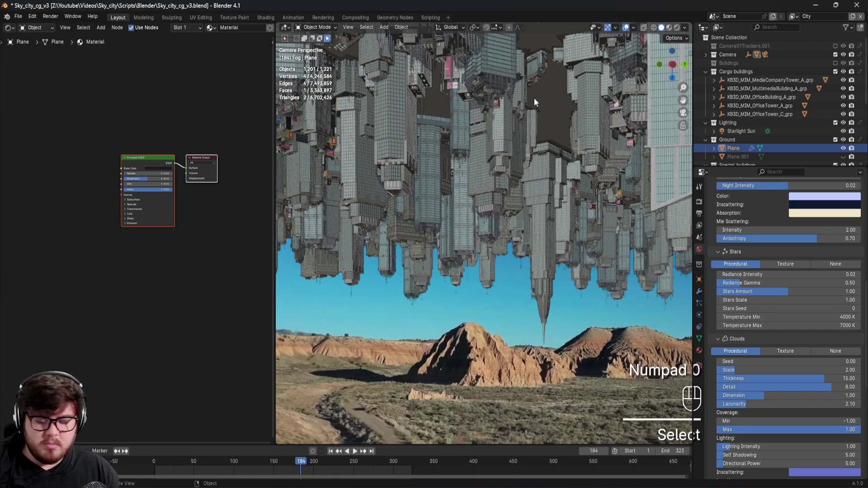
In the Plane's particle Children settings, set Display Amount 0 while Render Amount stays 5.
drag(551, 117, 745, 286)
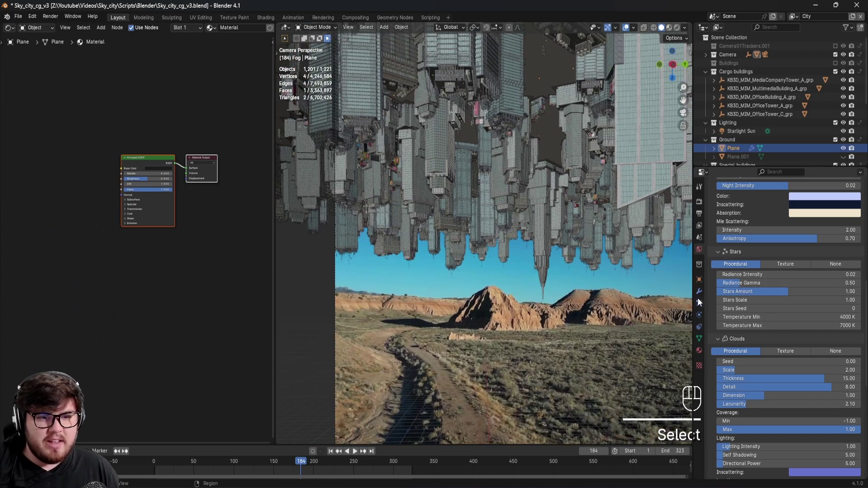
click(701, 306)
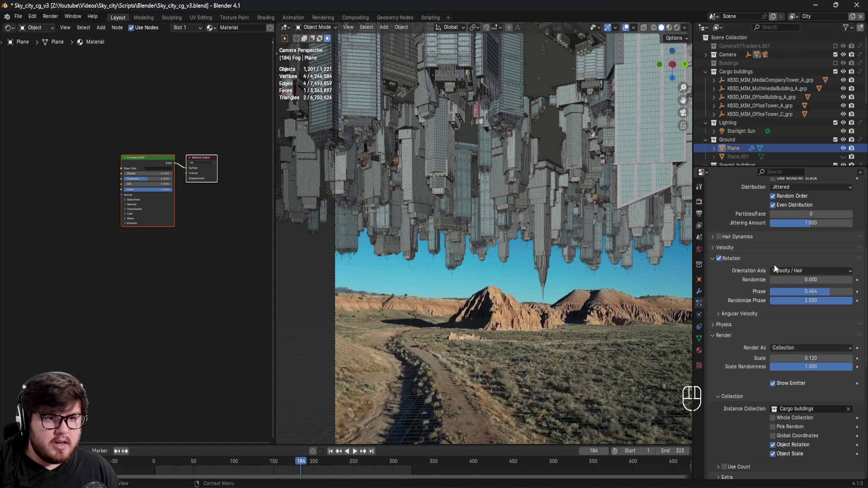
middle_click(756, 269)
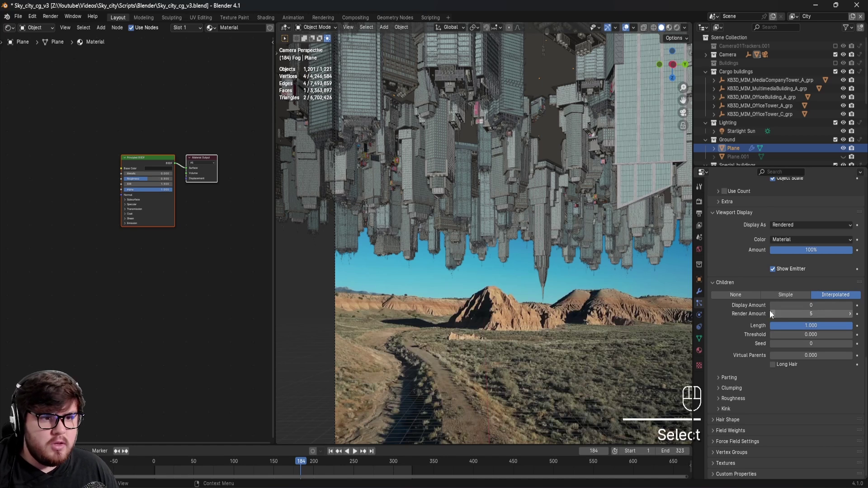
click(842, 204)
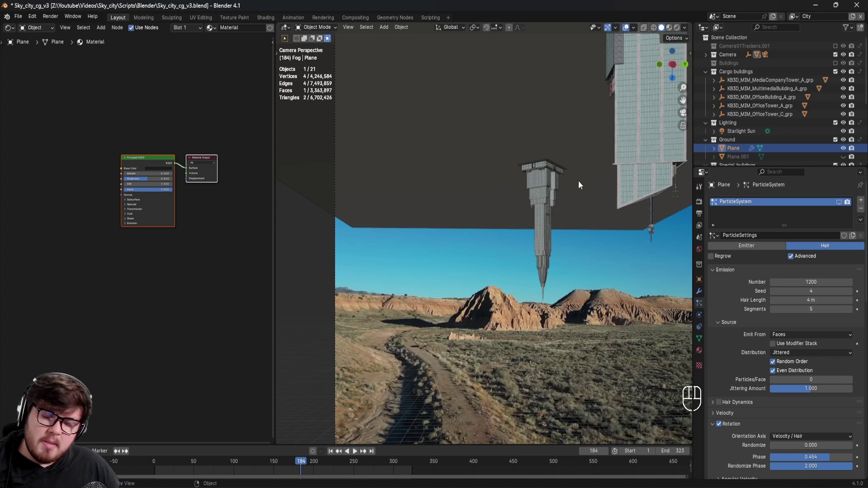
Restore the child building display so the full city shows in the viewport.
click(844, 206)
drag(570, 201, 532, 217)
middle_click(532, 217)
click(527, 219)
middle_click(519, 218)
Switch the camera view to Rendered shading to preview the dense upside-down city.
key(z)
key(z)
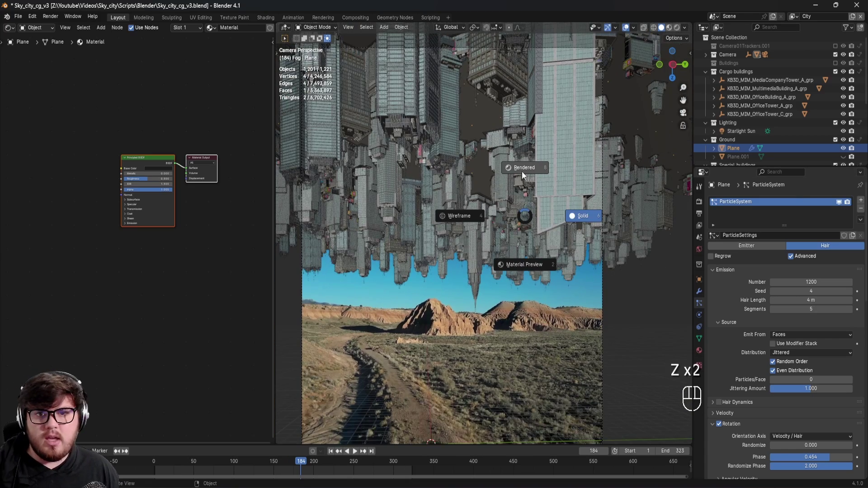
key(z)
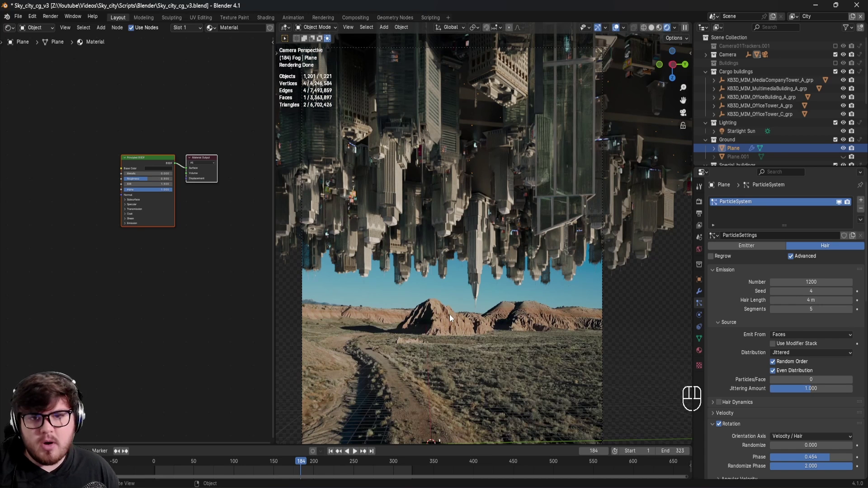
drag(477, 317, 492, 316)
click(491, 316)
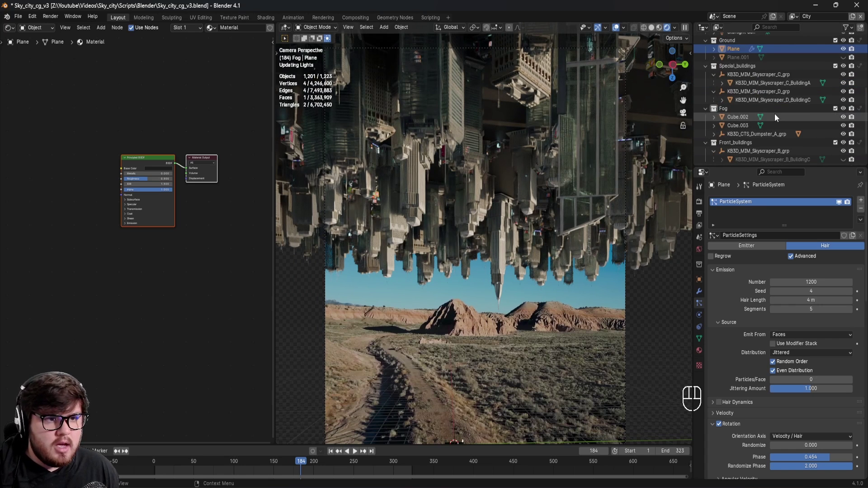
Select fog cube Cube.002 to inspect its volume material, then hide the fog cubes.
click(746, 118)
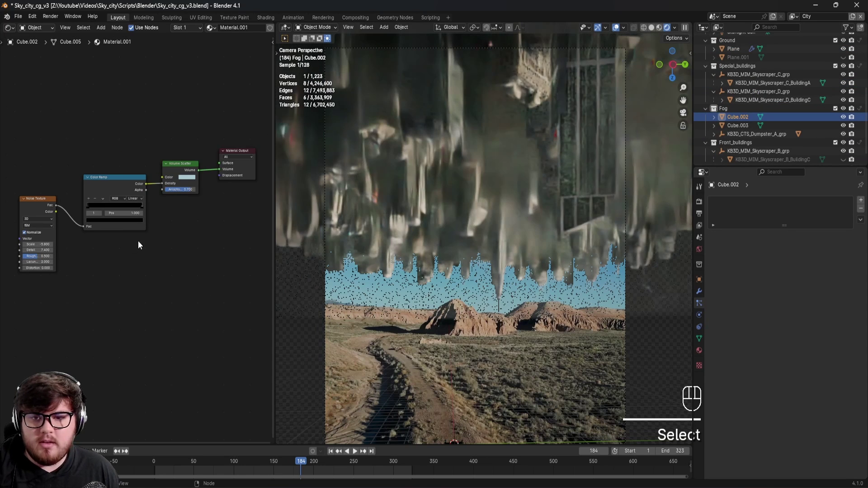
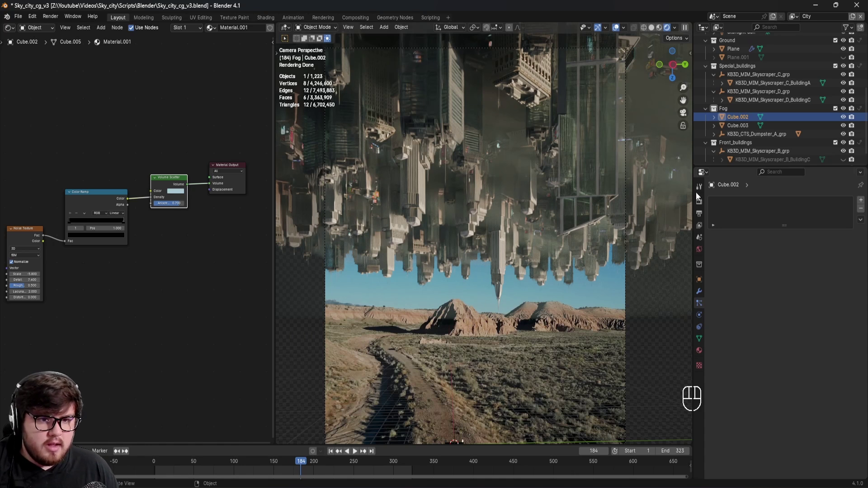
click(846, 122)
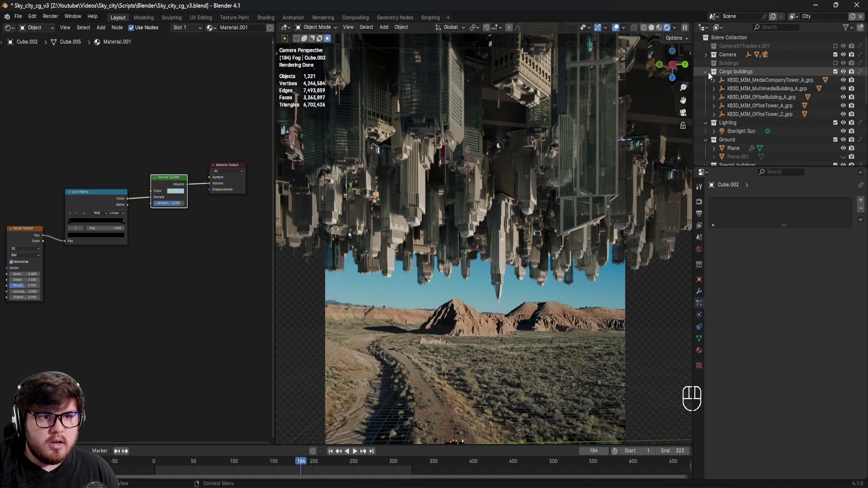
Select the Starlight Sun lamp and show the World's Physical Atmosphere settings.
click(743, 136)
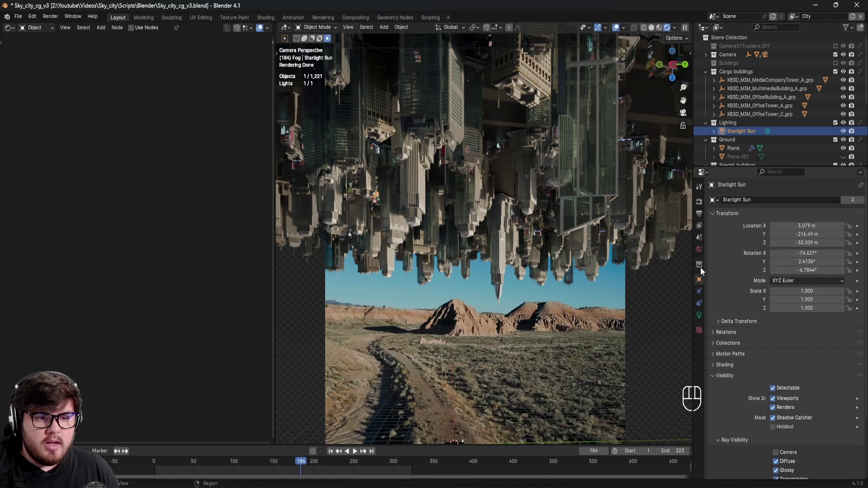
click(704, 255)
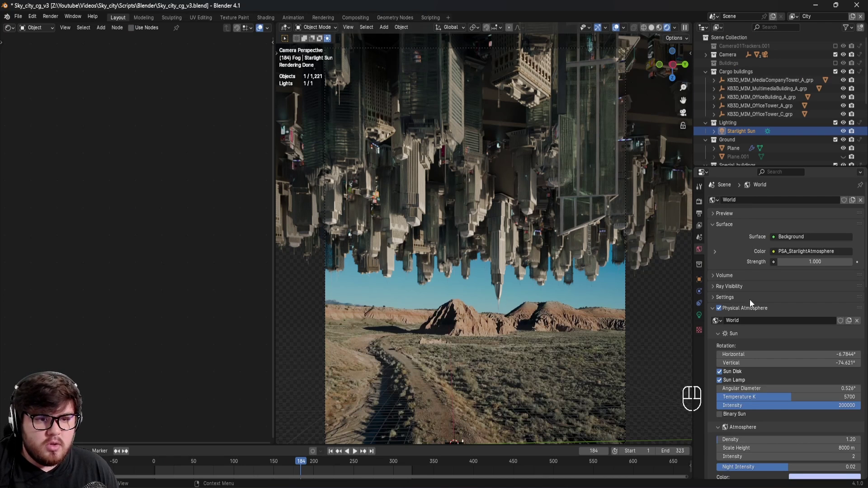